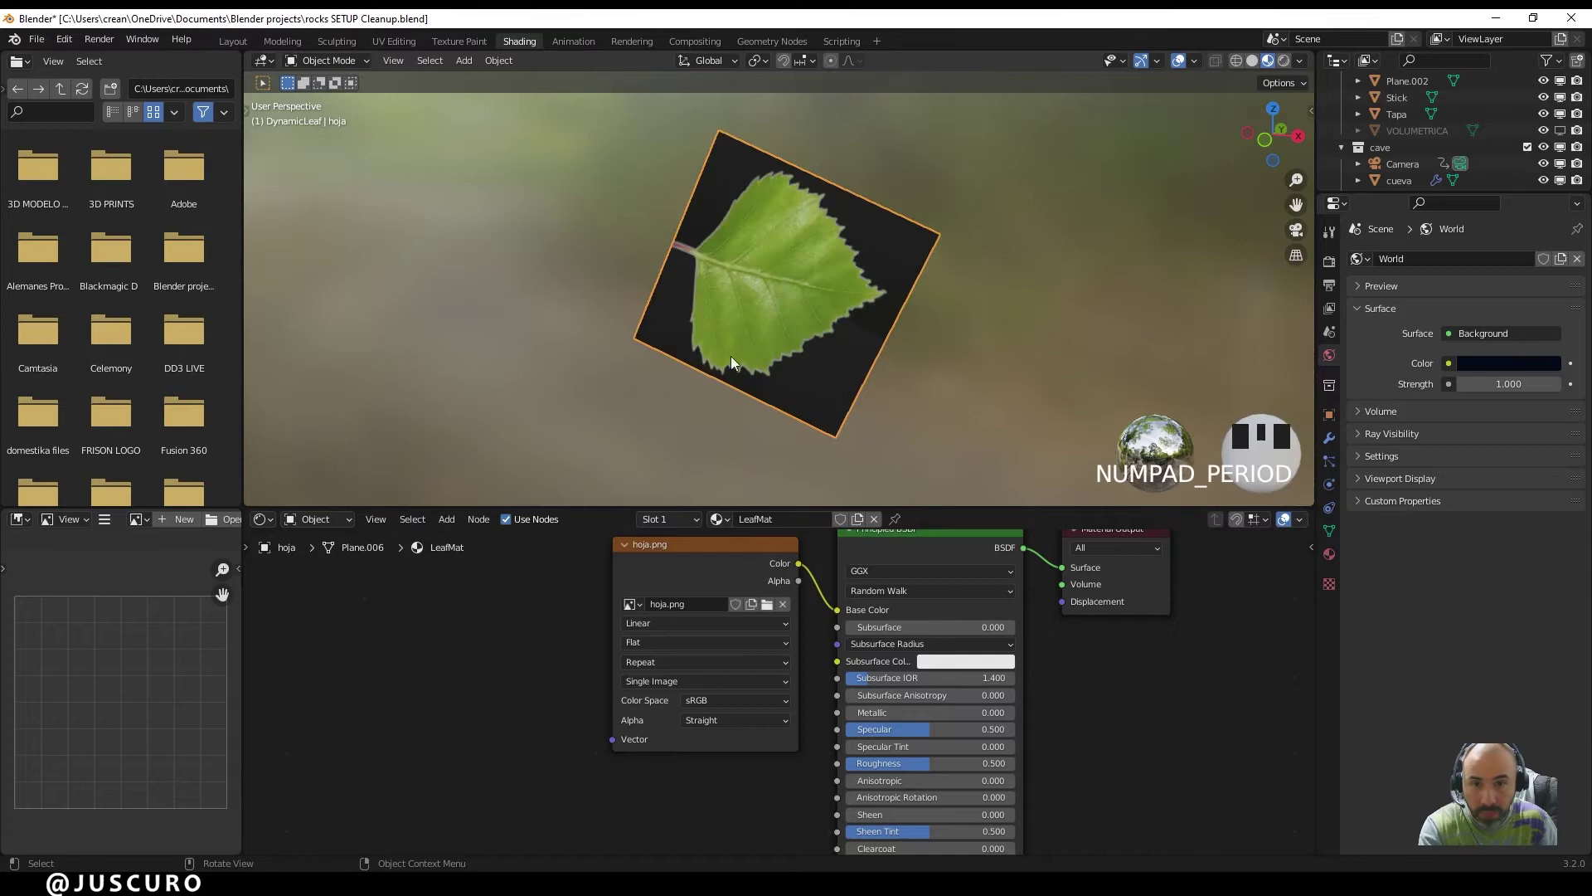
- Wire the hoja.png Image Texture's Alpha output into the Principled BSDF Alpha input
left_click_drag(779, 354, 770, 323)
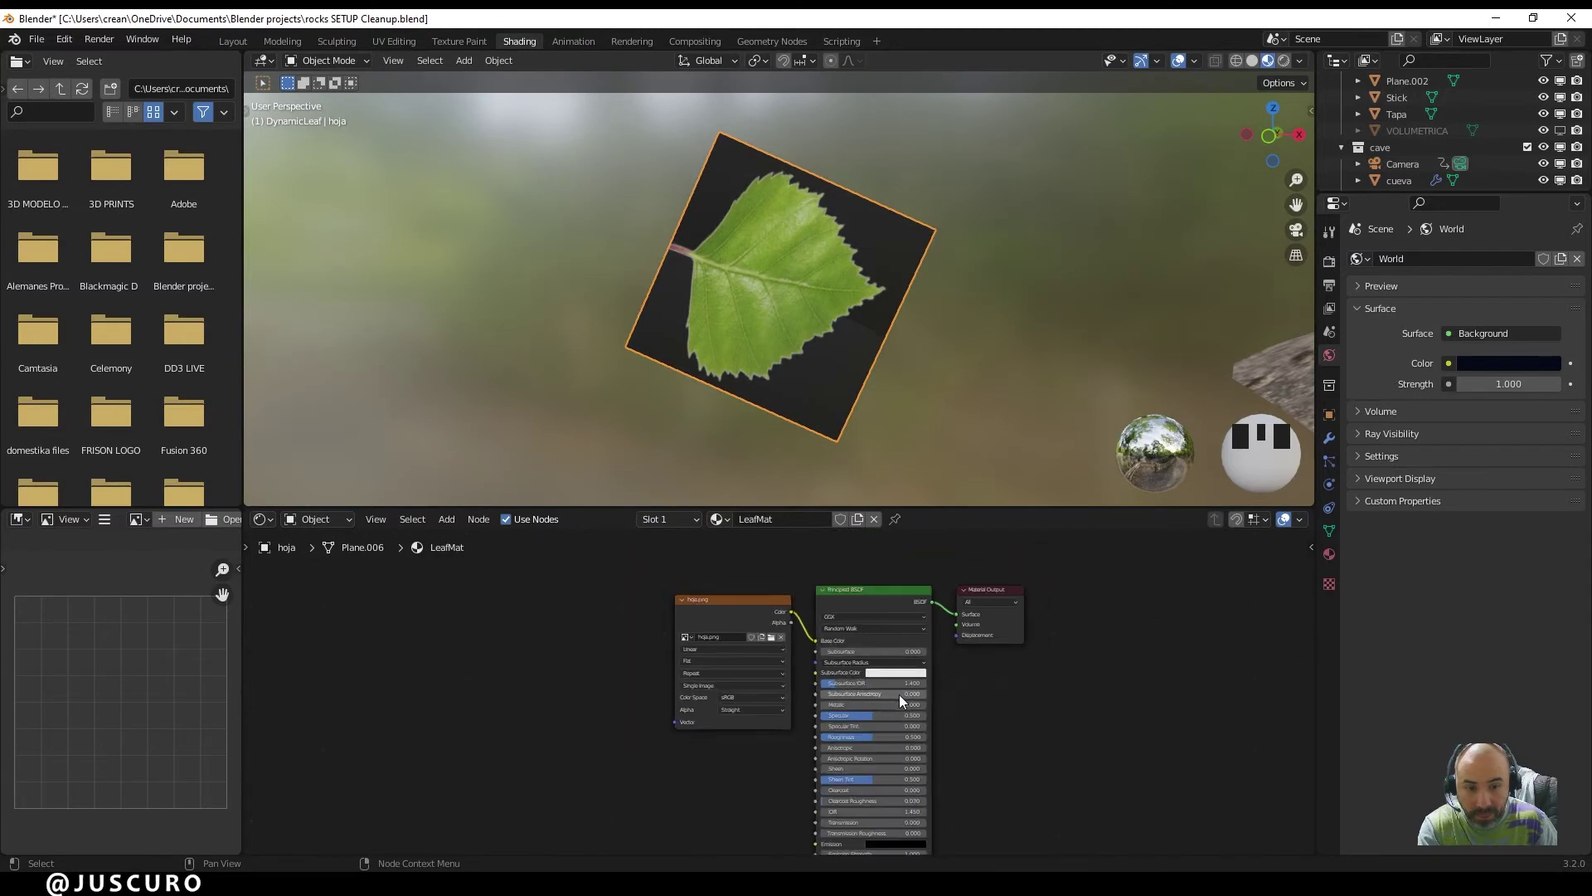
left_click_drag(633, 594, 835, 751)
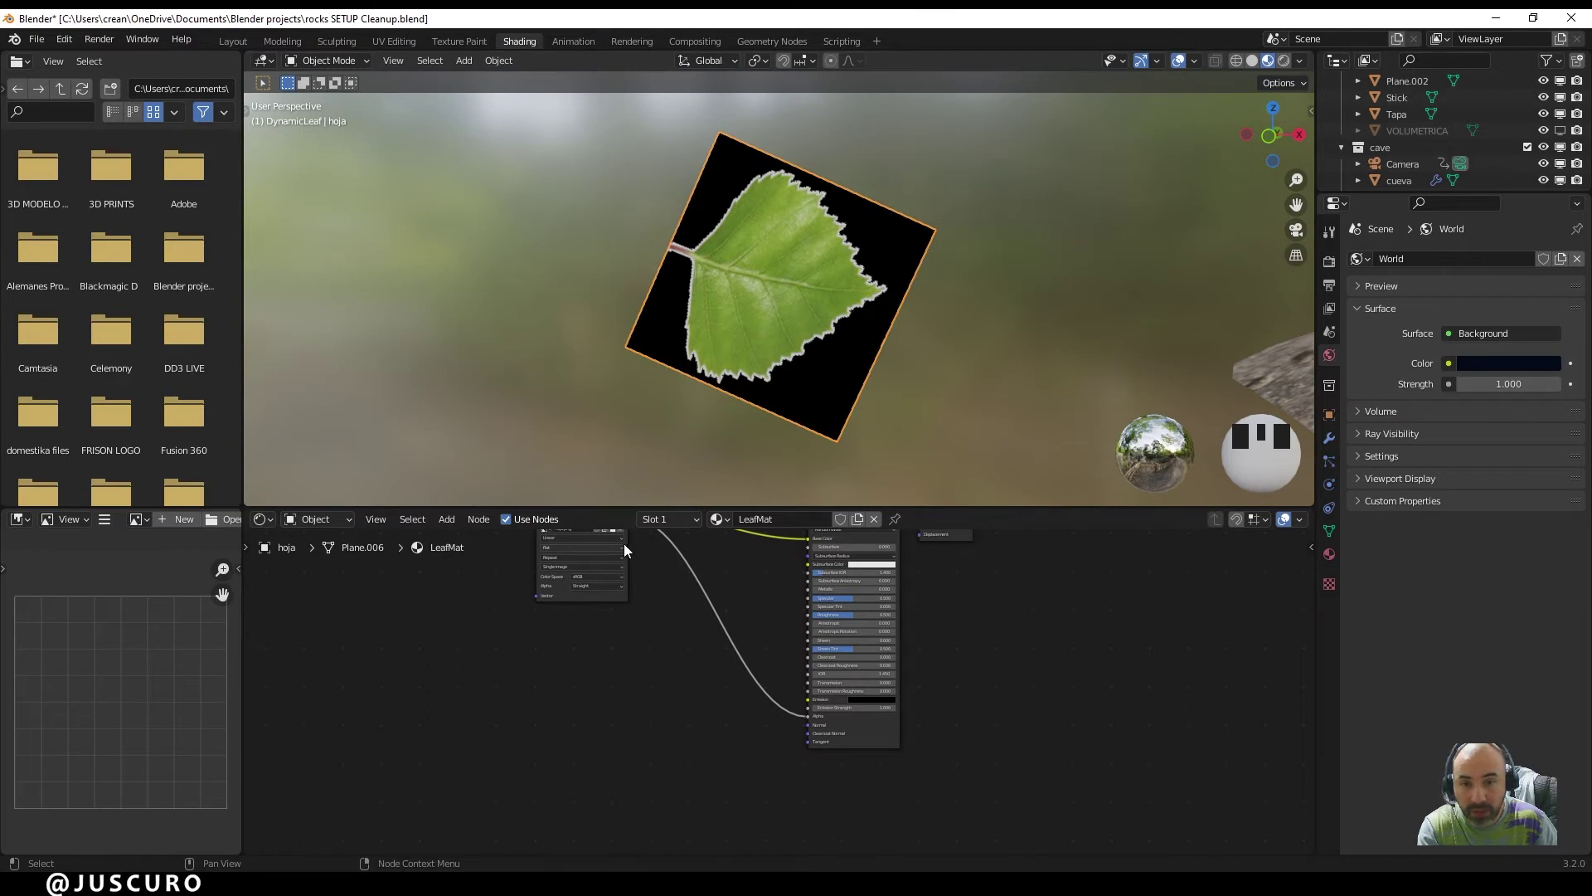
left_click_drag(603, 675, 838, 383)
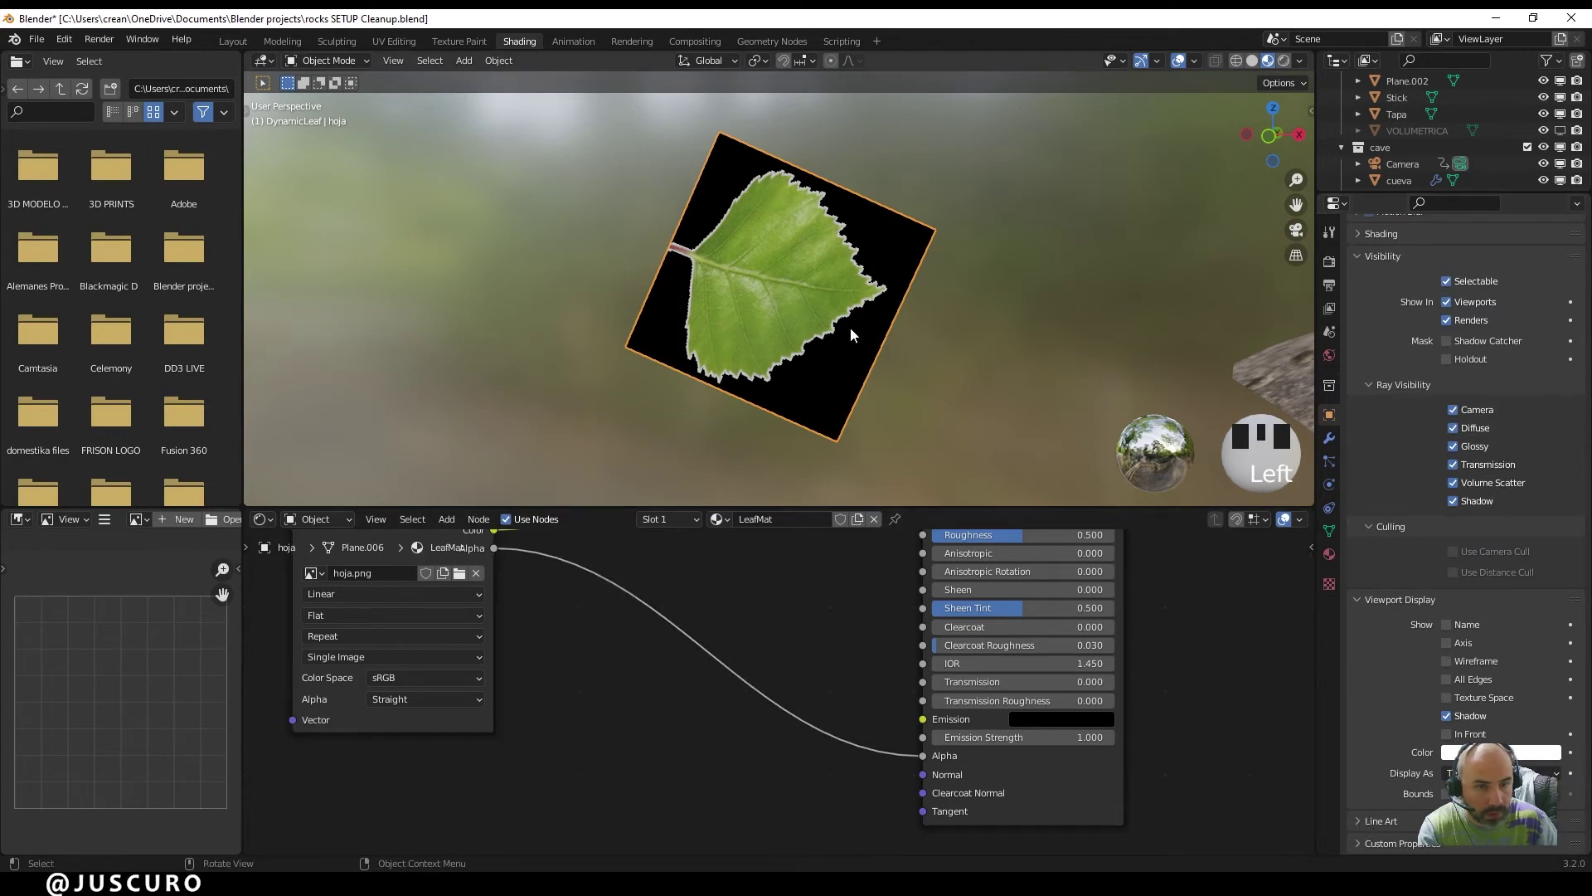
- Show the leaf material's Settings panel to reach its Blend Mode option
left_click(960, 408)
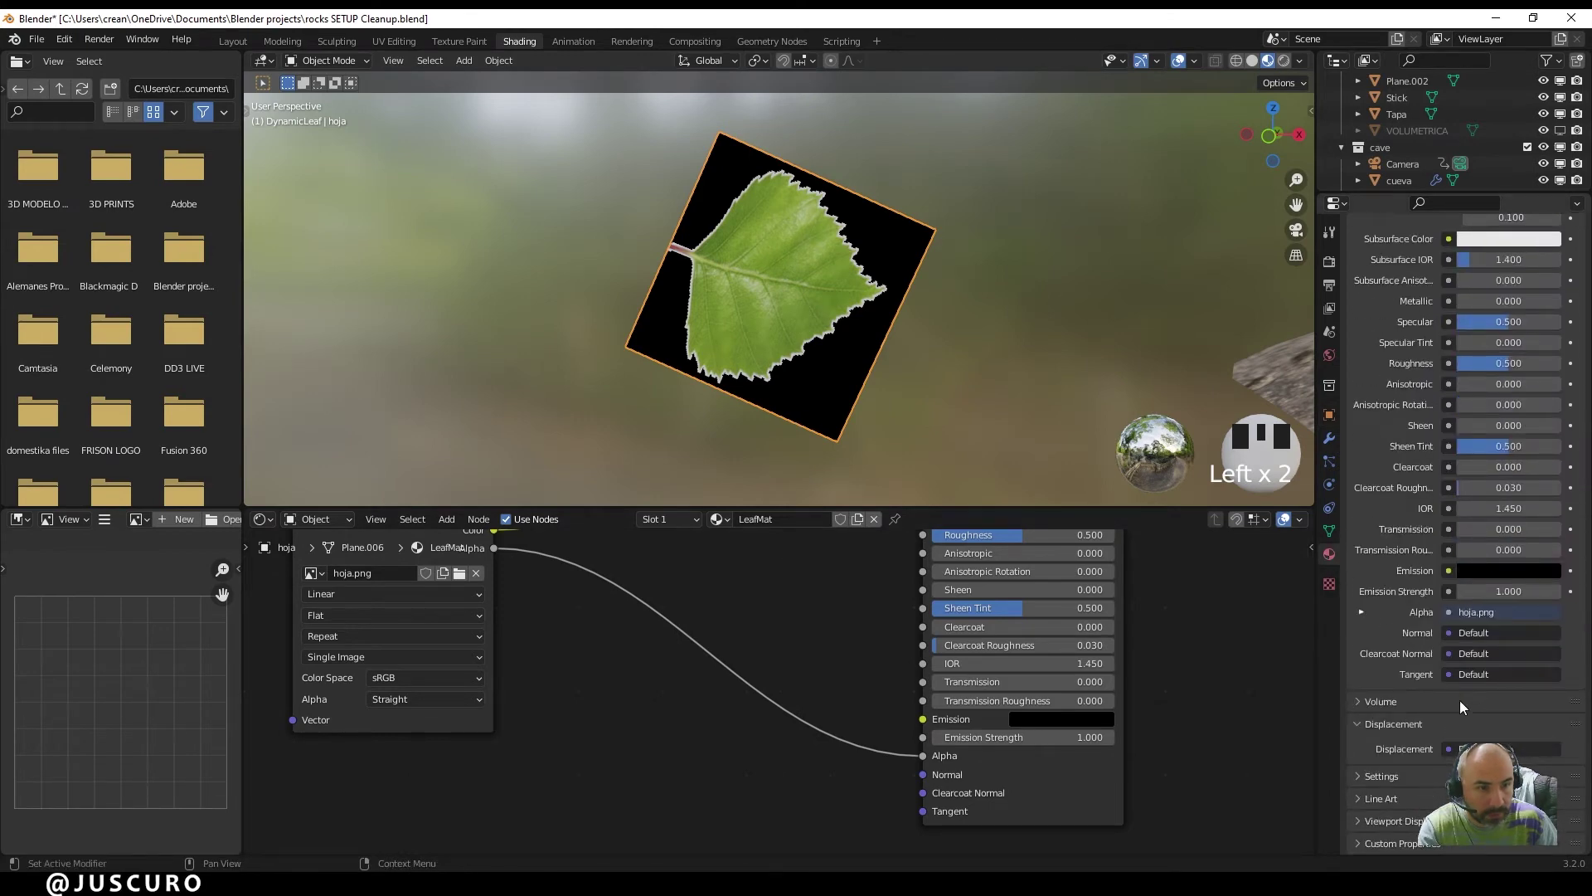
scroll("down", 3)
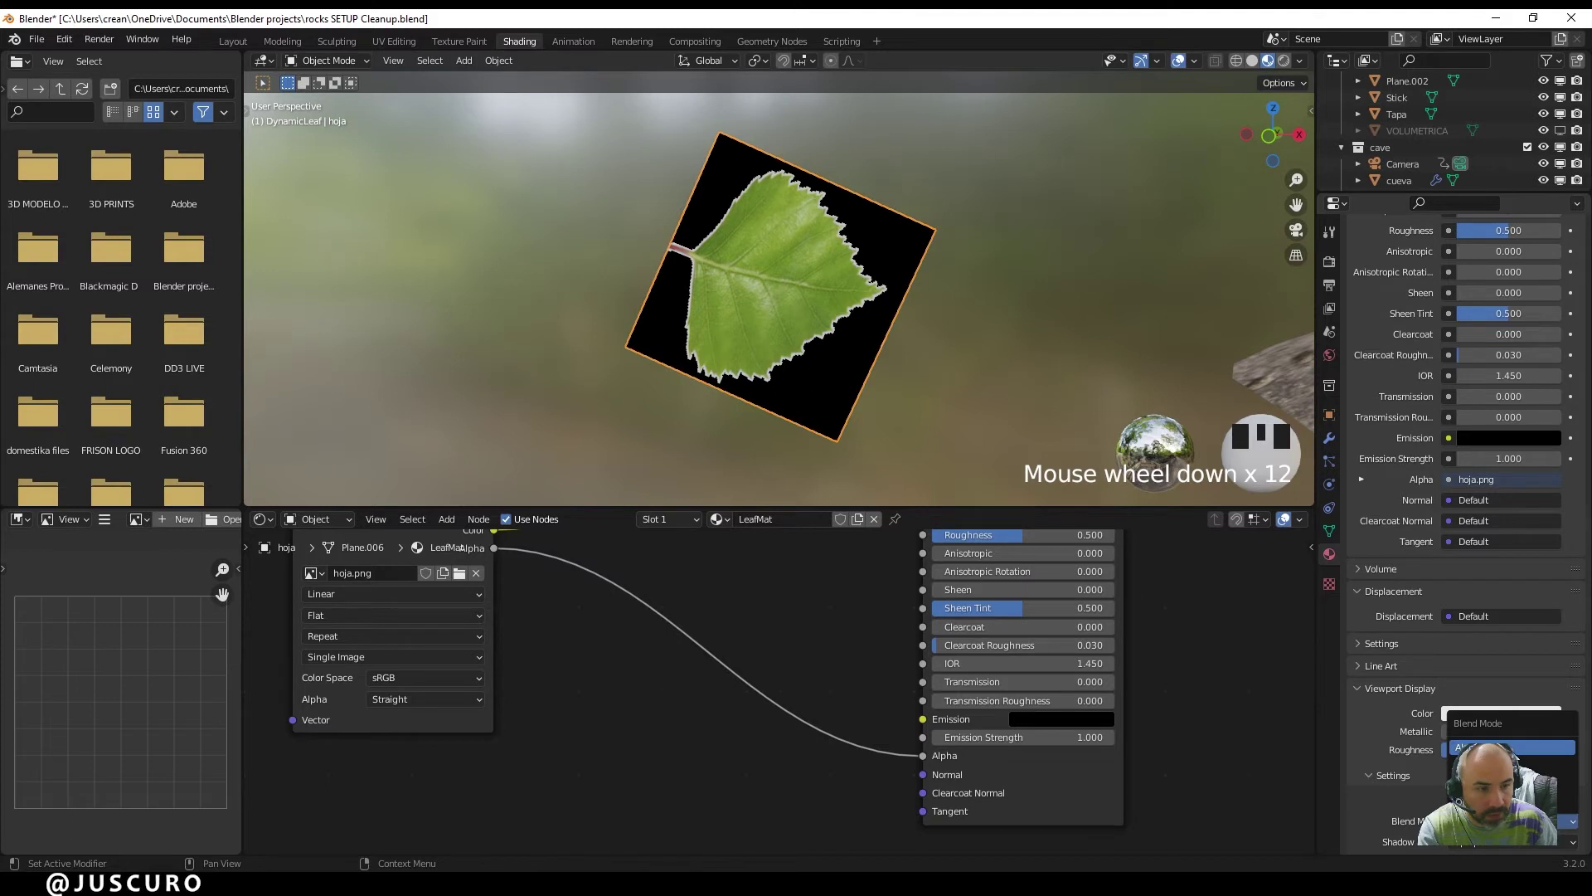
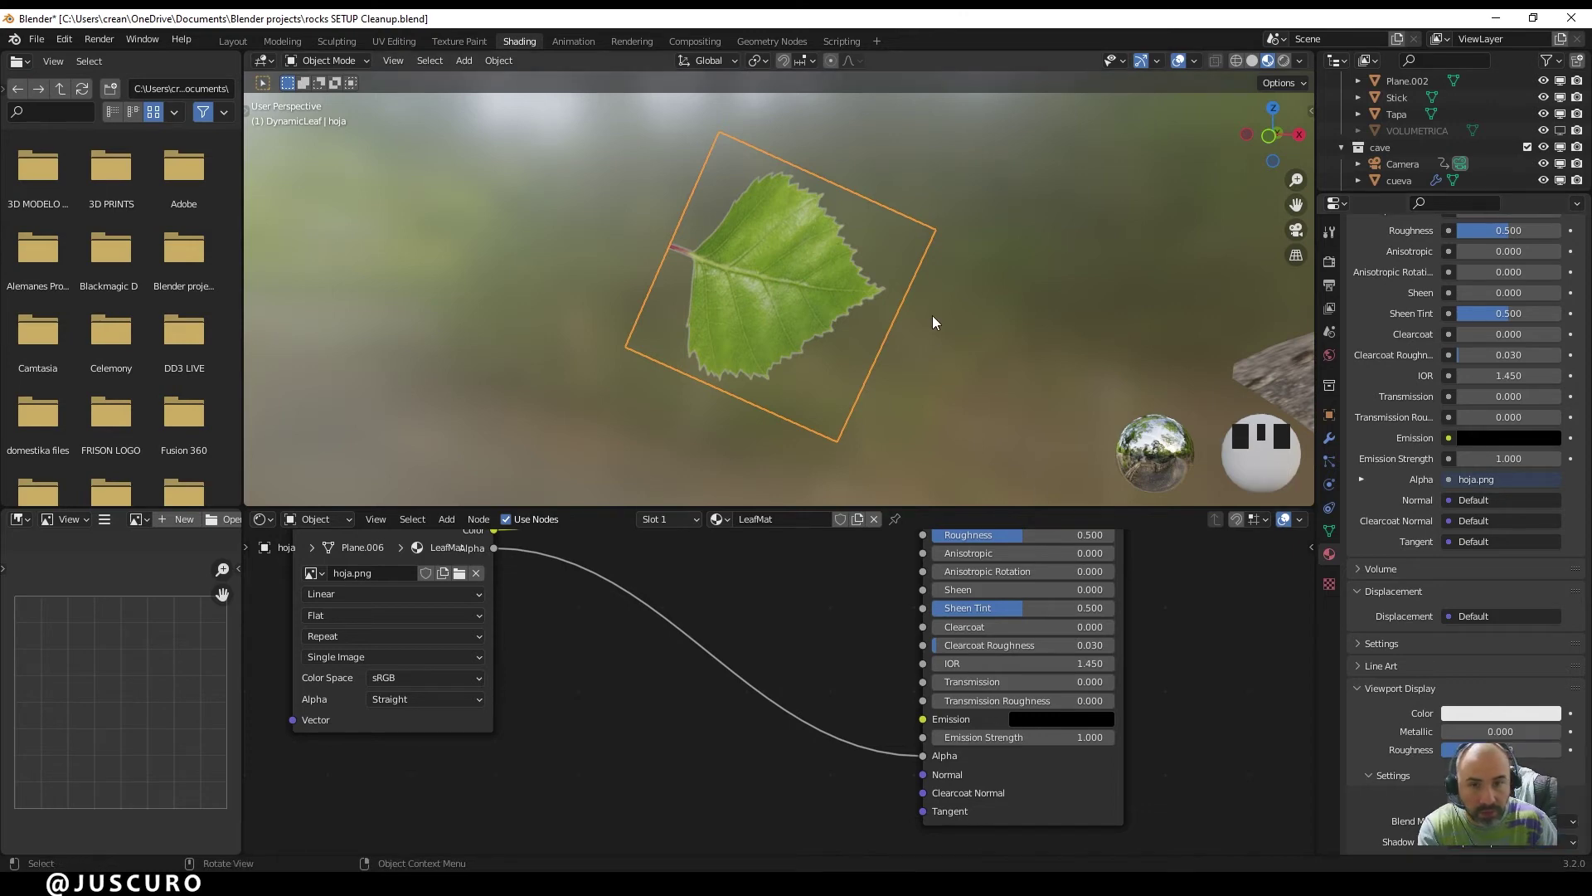
- Select a leaf on the rocky terrain and frame the view on it
scroll("down", 3)
left_click_drag(937, 318, 979, 297)
scroll("down", 3)
middle_click(1113, 292)
scroll("up", 3)
left_click(1029, 324)
key("KP_Decimal")
scroll("down", 3)
middle_click(1069, 309)
- Orbit and zoom around the scattered leaves to check they render without the black background
scroll("down", 3)
left_click_drag(930, 327, 839, 274)
scroll("down", 3)
middle_click(885, 309)
scroll("down", 3)
left_click_drag(883, 326, 913, 342)
scroll("up", 3)
middle_click(957, 348)
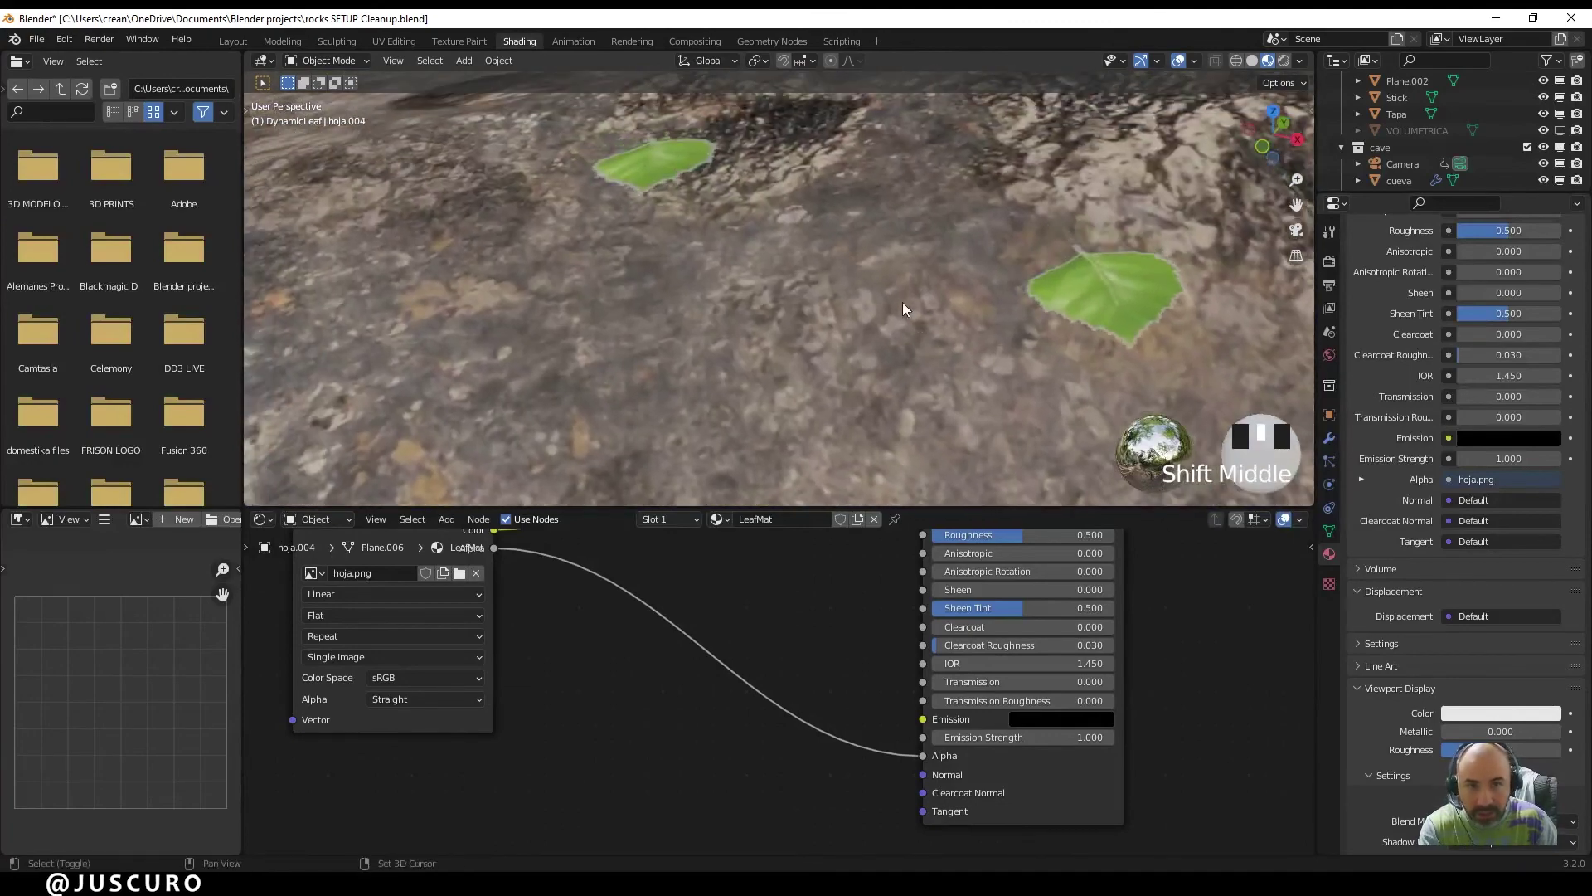
scroll("down", 3)
left_click_drag(942, 327, 936, 338)
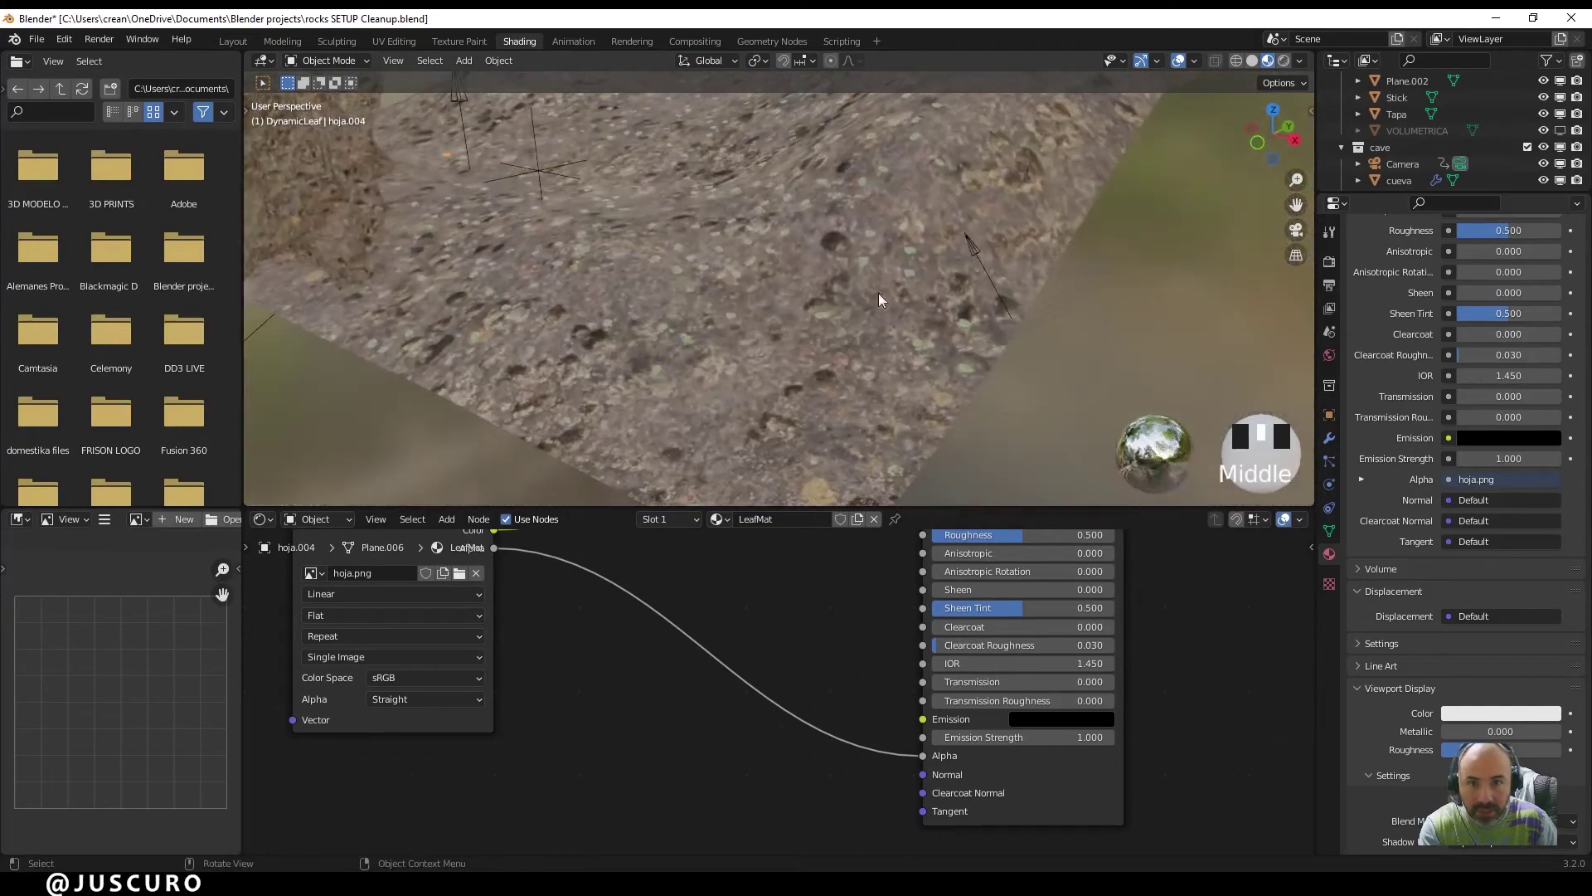
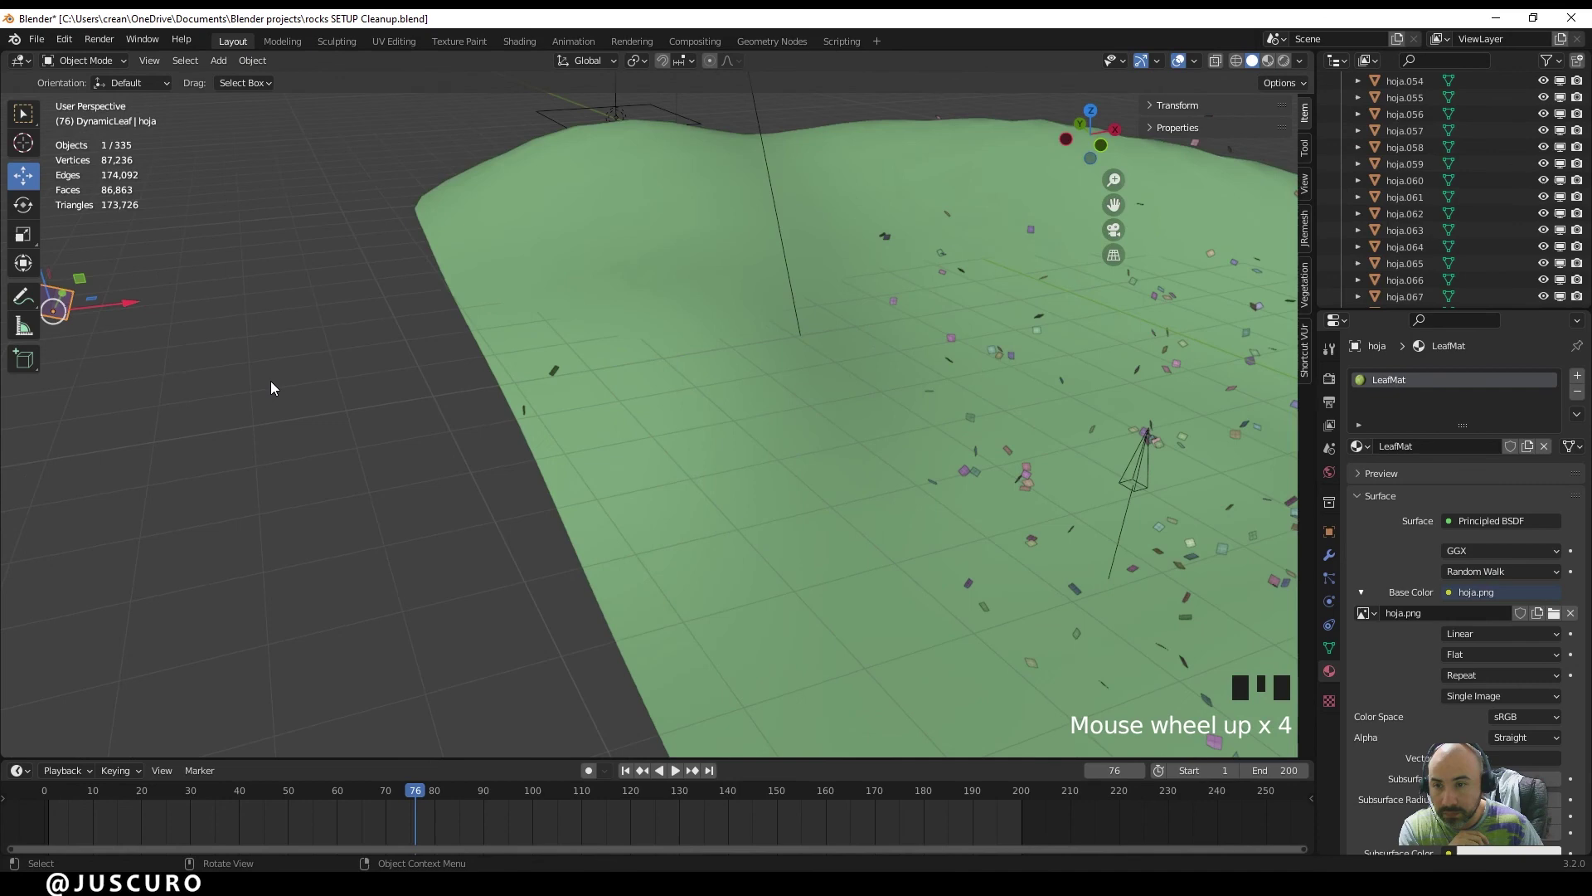
- Return to the Shading workspace and select the leaf plane to show its material nodes
scroll("down", 3)
left_click_drag(365, 396, 520, 50)
left_click(520, 50)
left_click(625, 609)
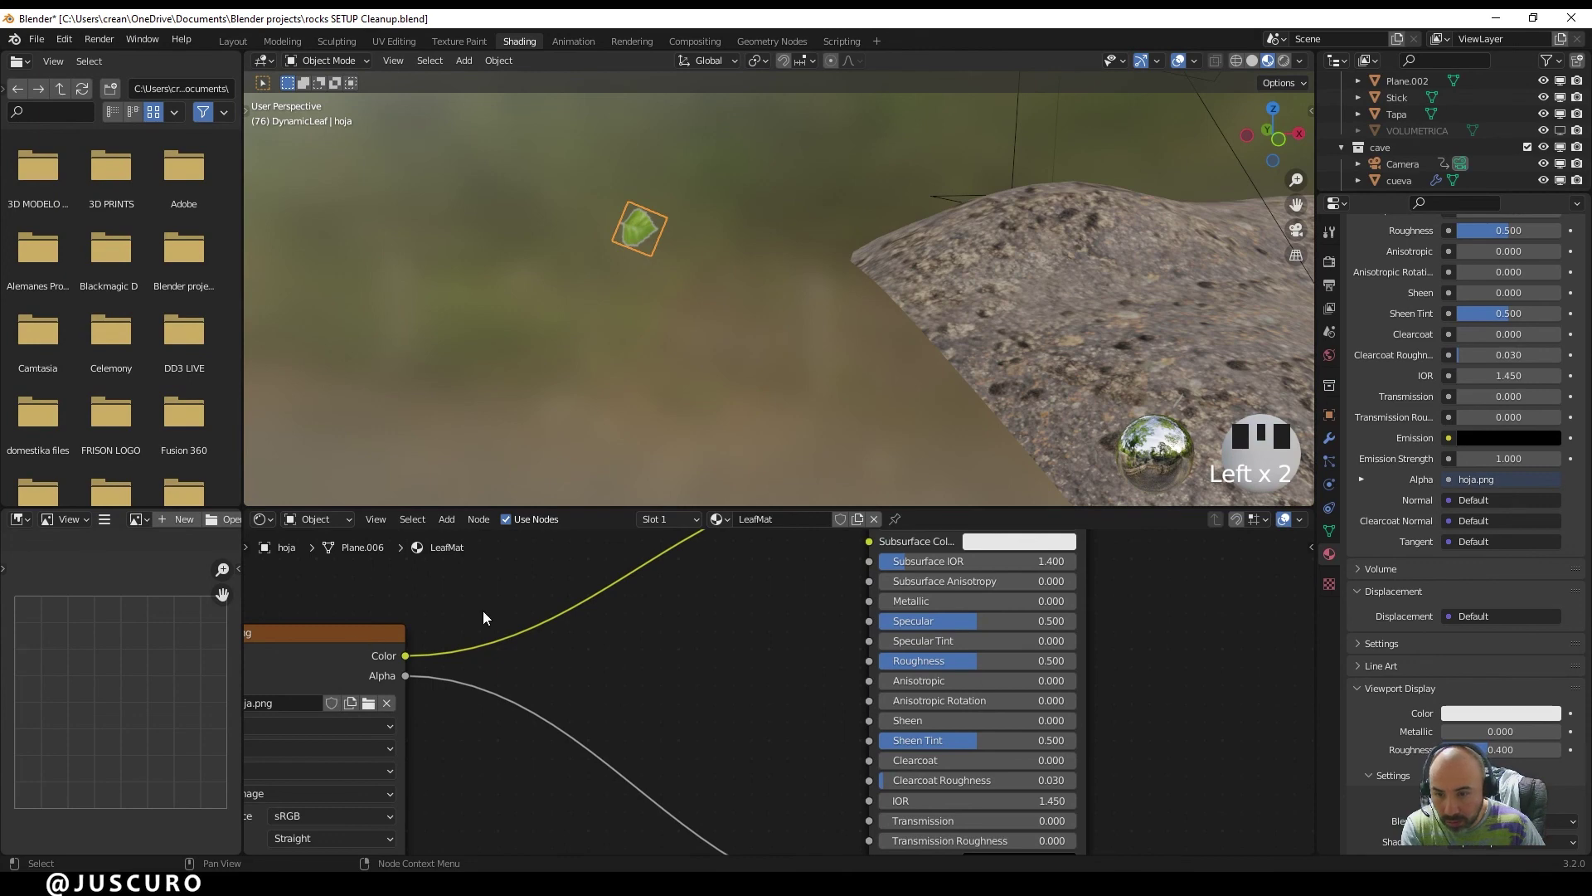